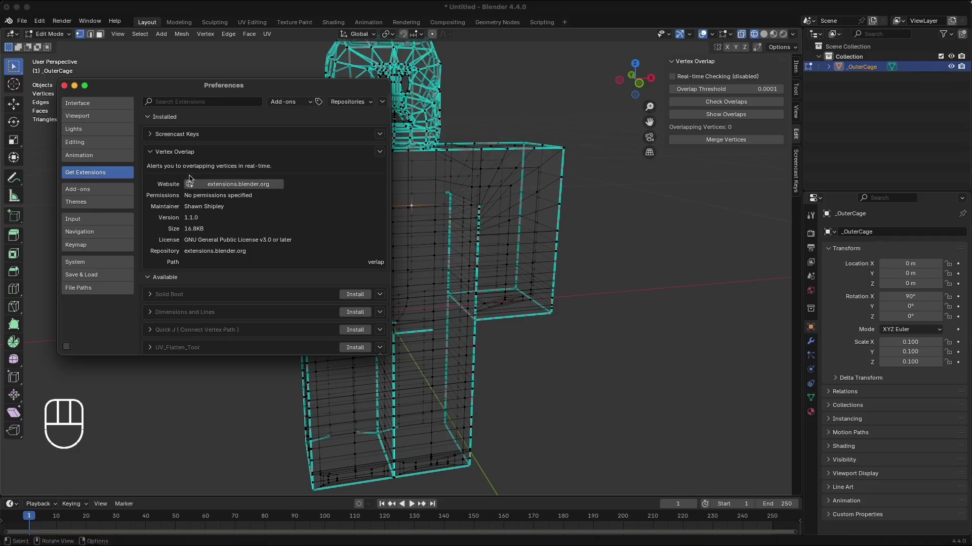
# Clear the default scene objects and import the BlockyCharacter FBX with armature and cage meshes.
pyautogui.press('a')
pyautogui.press('x')
pyautogui.moveTo(29, 20); pyautogui.dragTo(169, 257)
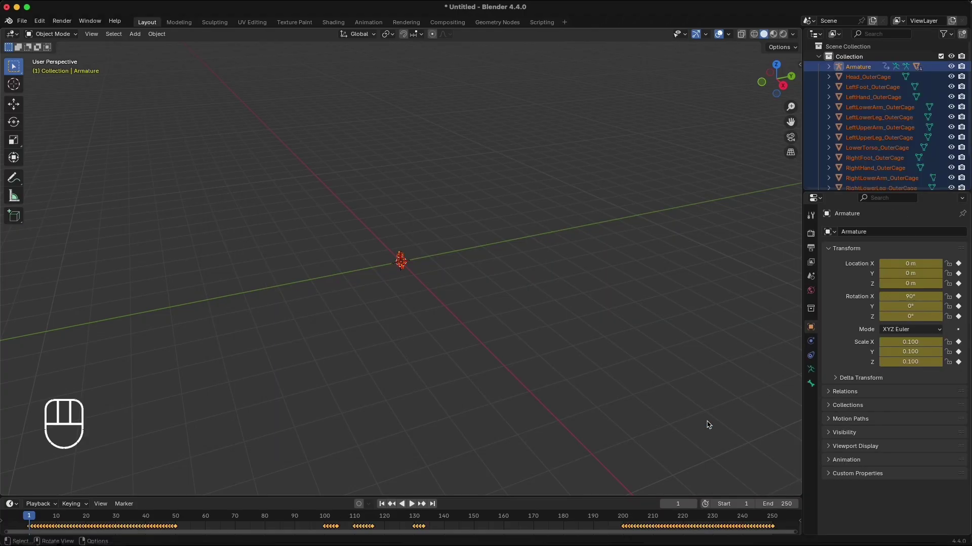
# Delete the Armature together with its grouped objects from the scene.
pyautogui.click(867, 70)
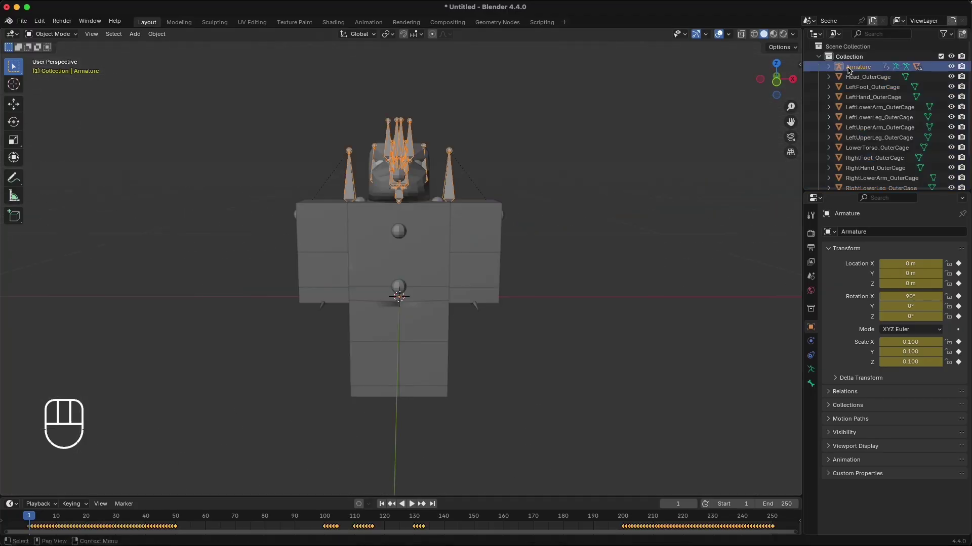
pyautogui.click(833, 72)
pyautogui.click(832, 71)
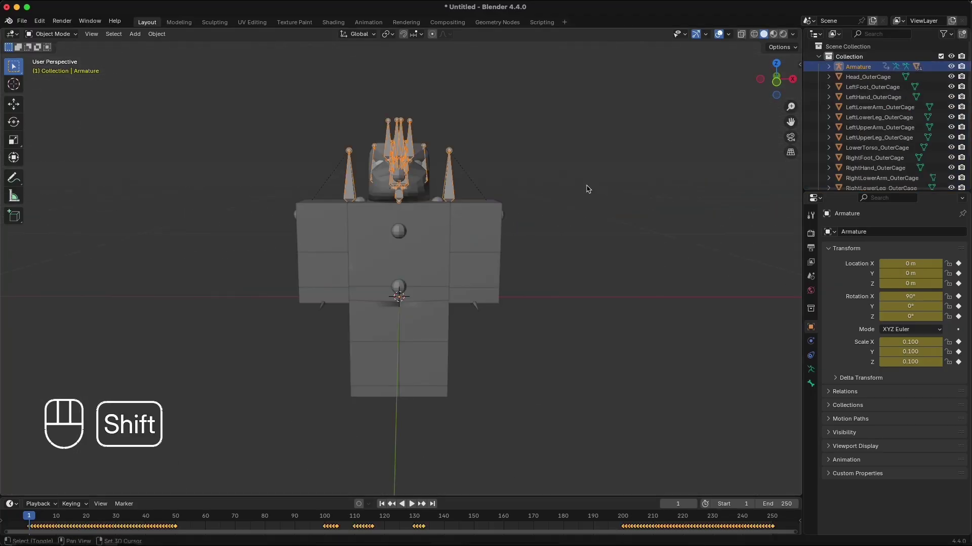
pyautogui.press('shift+g')
pyautogui.press('x')
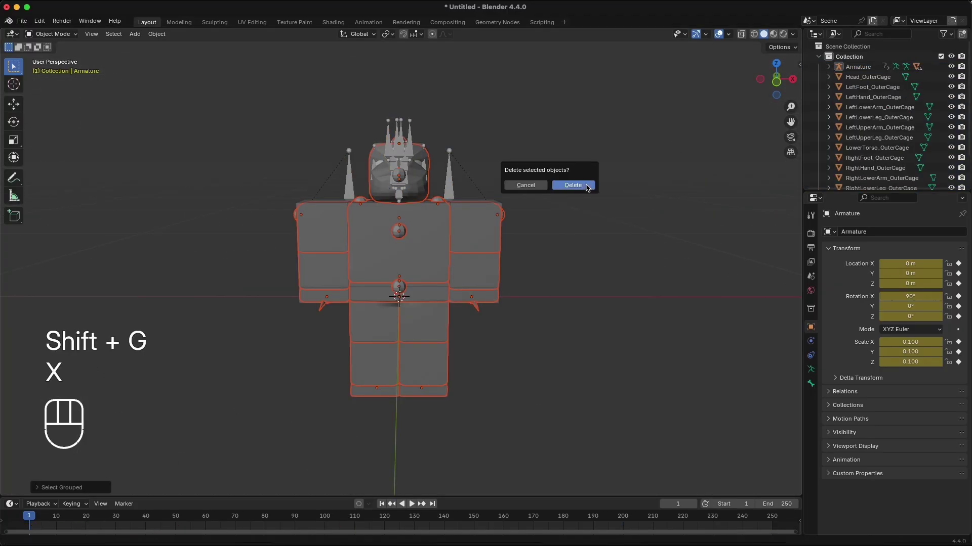
pyautogui.click(833, 69)
# Remove the leftover object and join all cage parts into a single _OuterCage mesh.
pyautogui.click(853, 69)
pyautogui.press('x')
pyautogui.click(586, 144)
pyautogui.press('a')
pyautogui.moveTo(637, 189); pyautogui.dragTo(628, 76)
pyautogui.click(622, 142)
pyautogui.press('Delete')
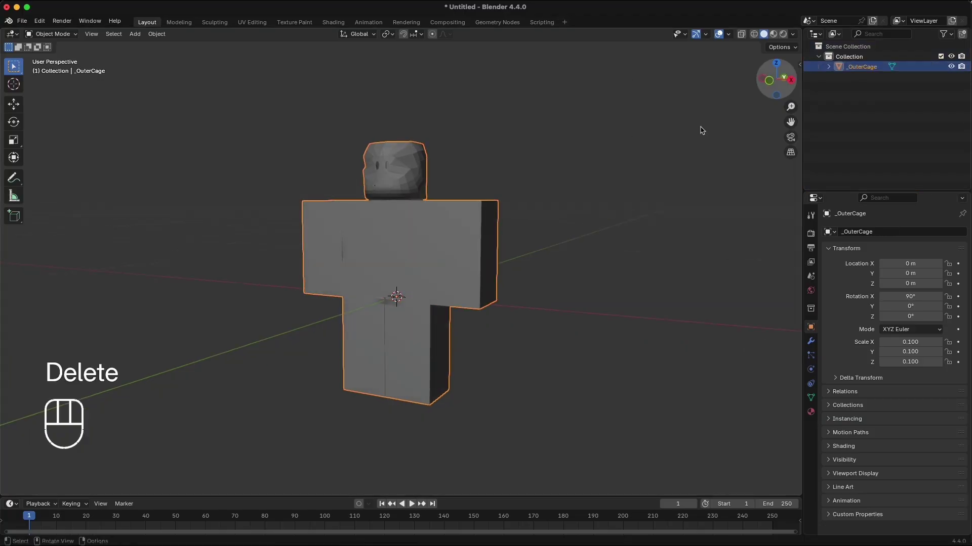
# Select the joined _OuterCage mesh and enter Edit Mode to expose its vertices.
pyautogui.click(562, 206)
pyautogui.click(458, 230)
pyautogui.press('Tab')
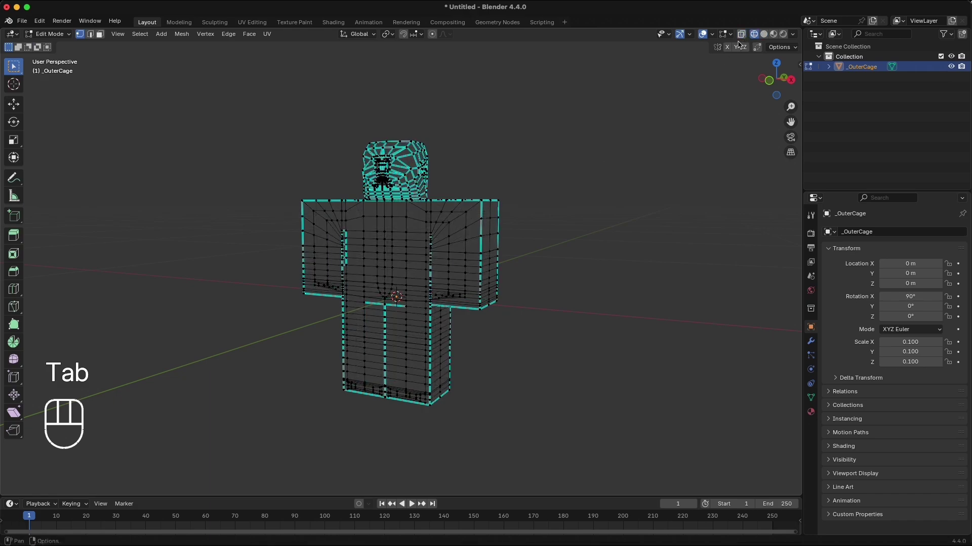
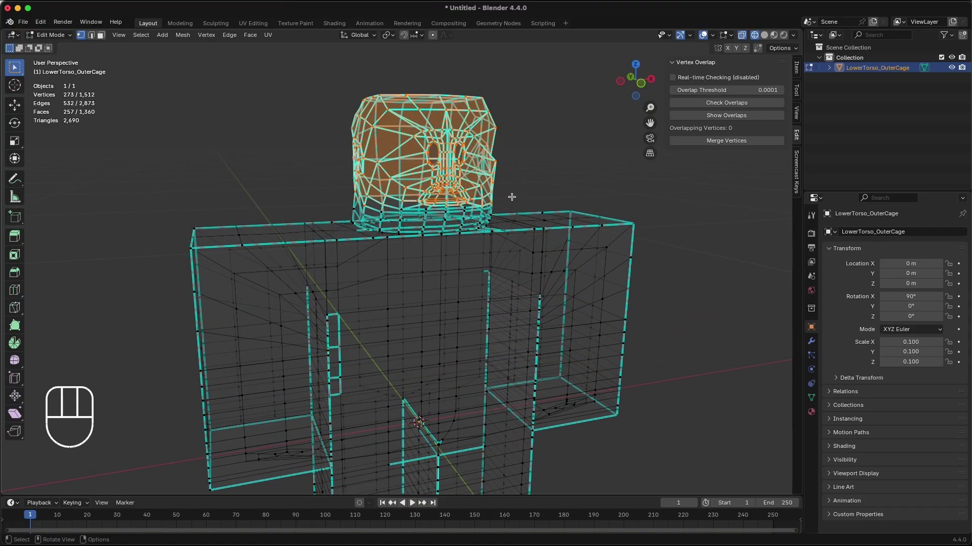
# Hide the head geometry, then select the _OuterCage entry for renaming its pasted copy.
pyautogui.press('h')
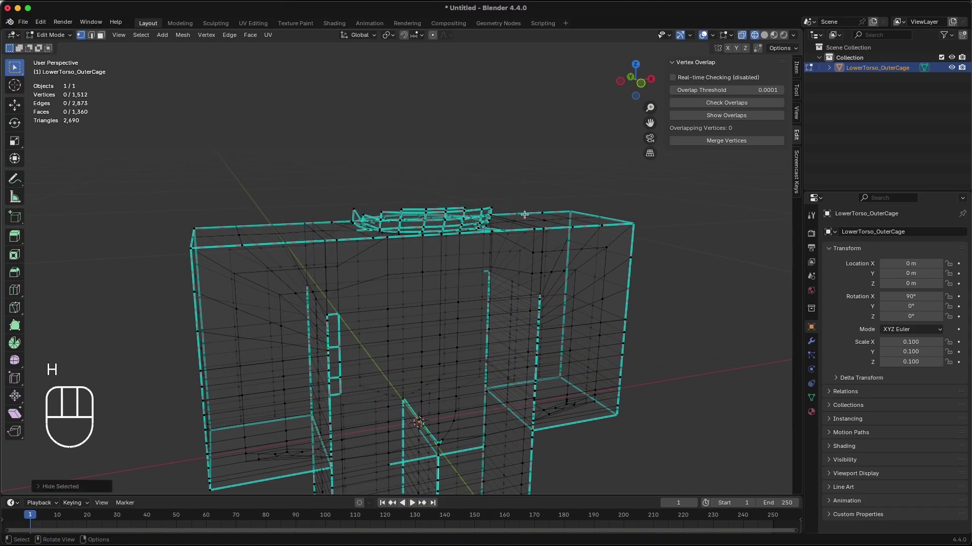
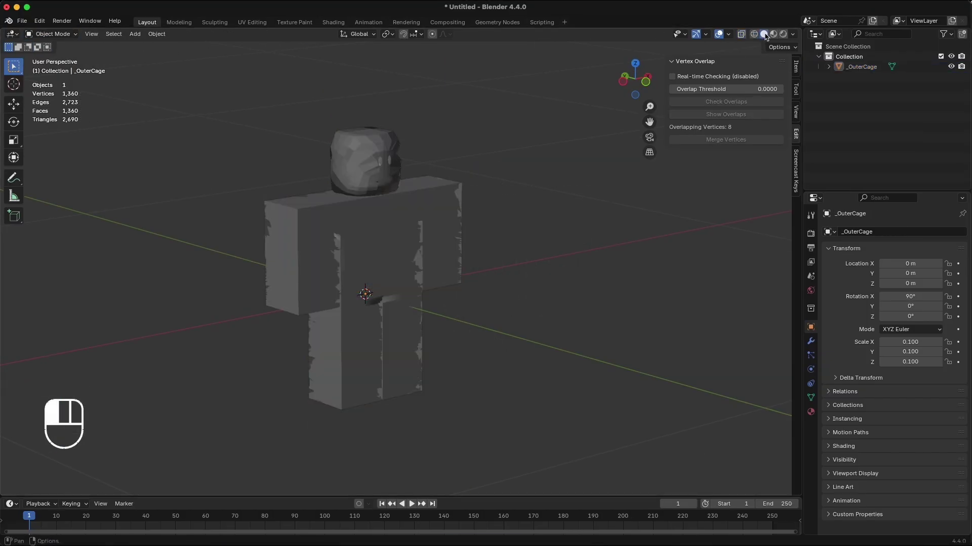
pyautogui.doubleClick(857, 73)
pyautogui.moveTo(860, 70); pyautogui.dragTo(848, 100)
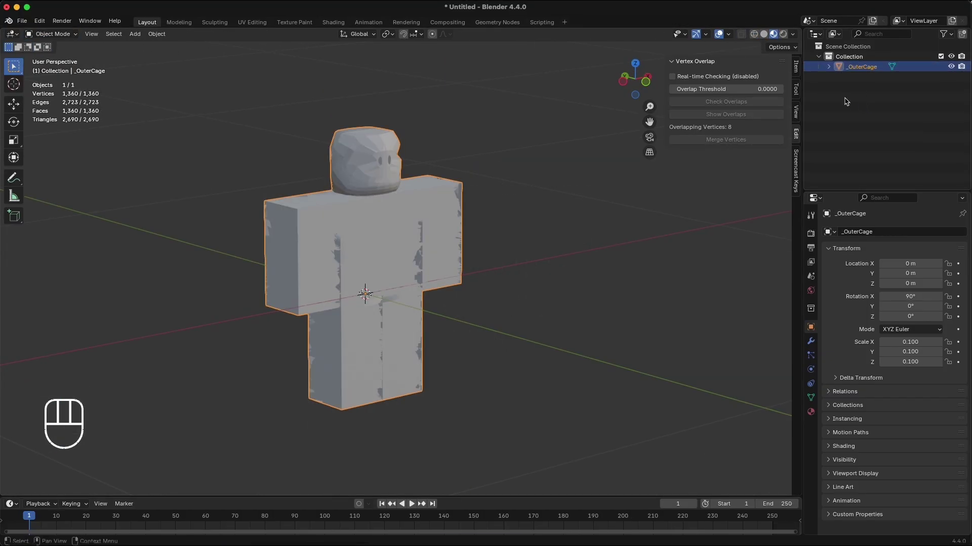